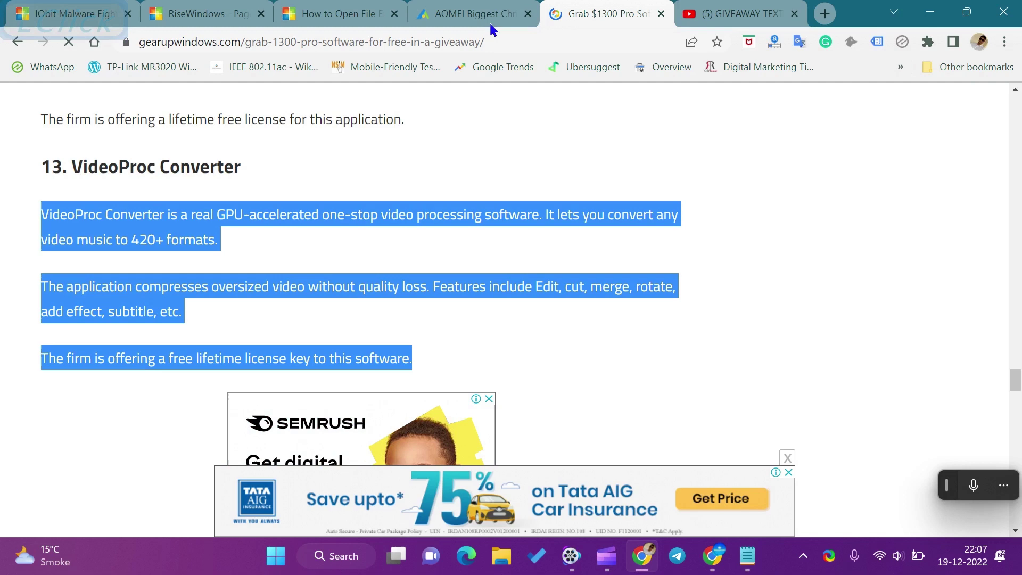
Step: Switch to the AOMEI Christmas carnival giveaway tab
{"action": "left_click", "coordinate": [440, 204]}
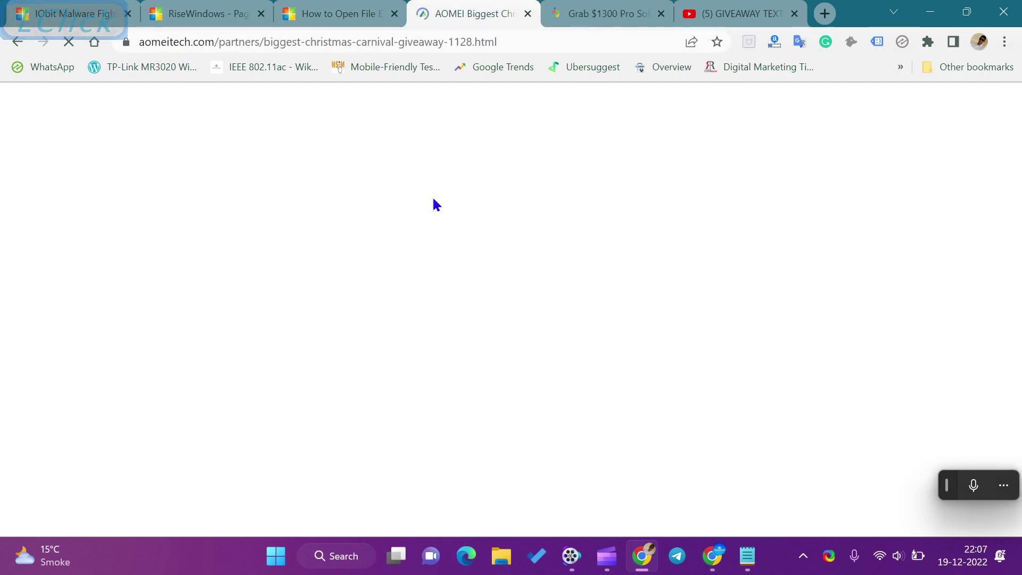
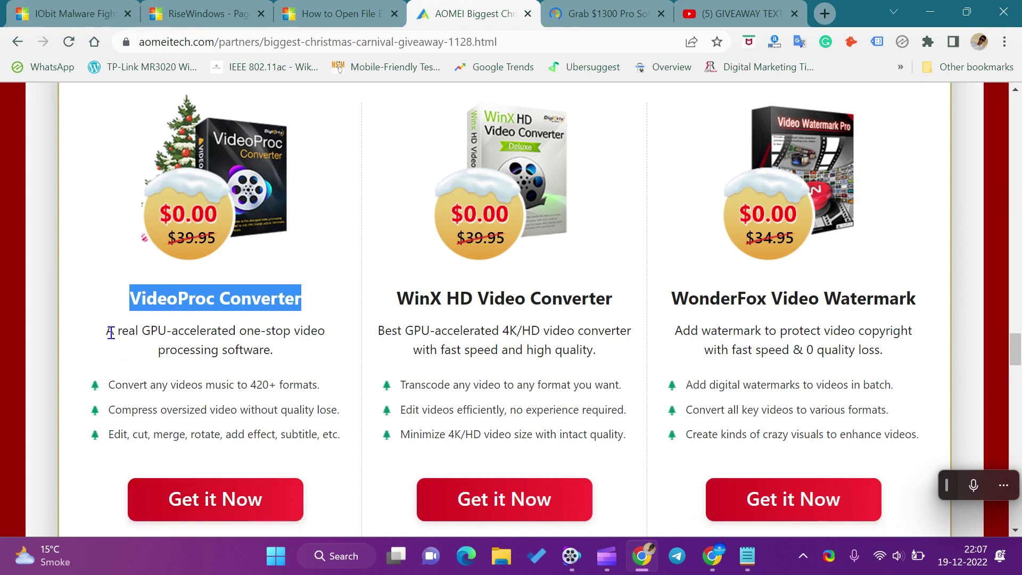
Step: Highlight the VideoProc Converter description sentence, then the 420+ formats feature line
{"action": "left_click", "coordinate": [164, 343]}
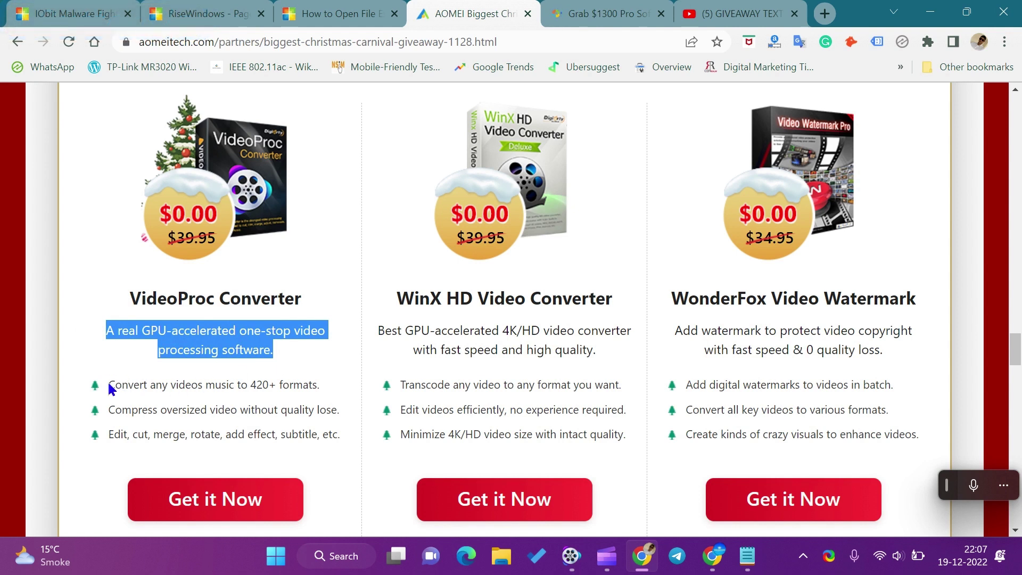
{"action": "left_click", "coordinate": [116, 390]}
{"action": "left_click", "coordinate": [115, 380]}
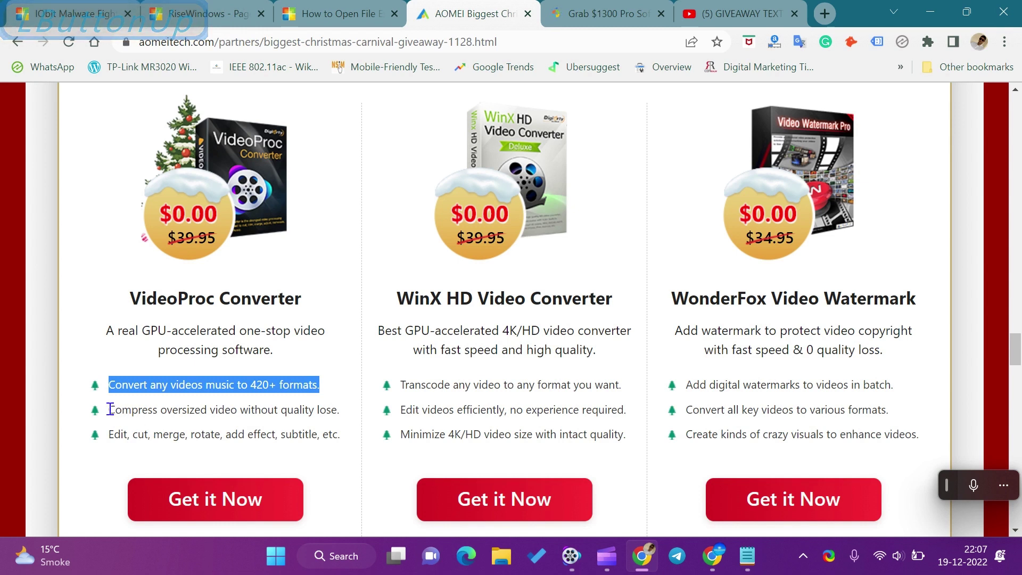
Step: Highlight the compression feature line and the edit, cut, merge feature line for comparison
{"action": "left_click", "coordinate": [107, 404]}
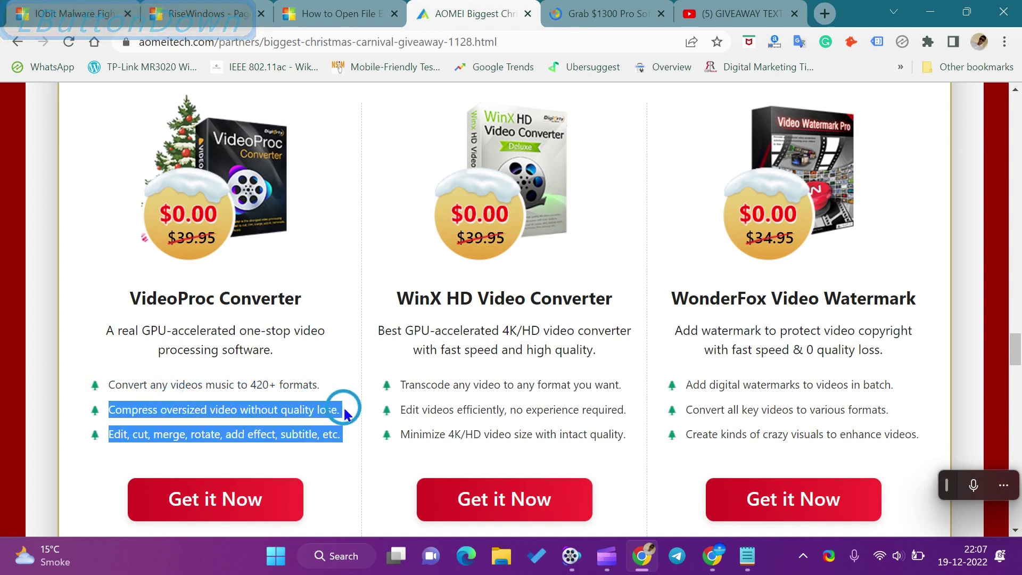
{"action": "left_click", "coordinate": [338, 402]}
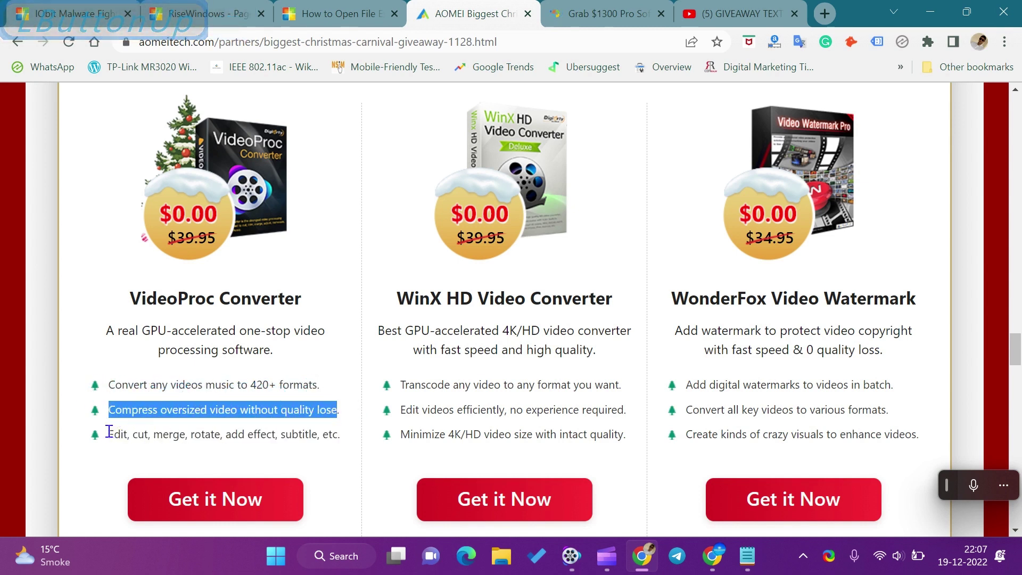
{"action": "left_click", "coordinate": [105, 427]}
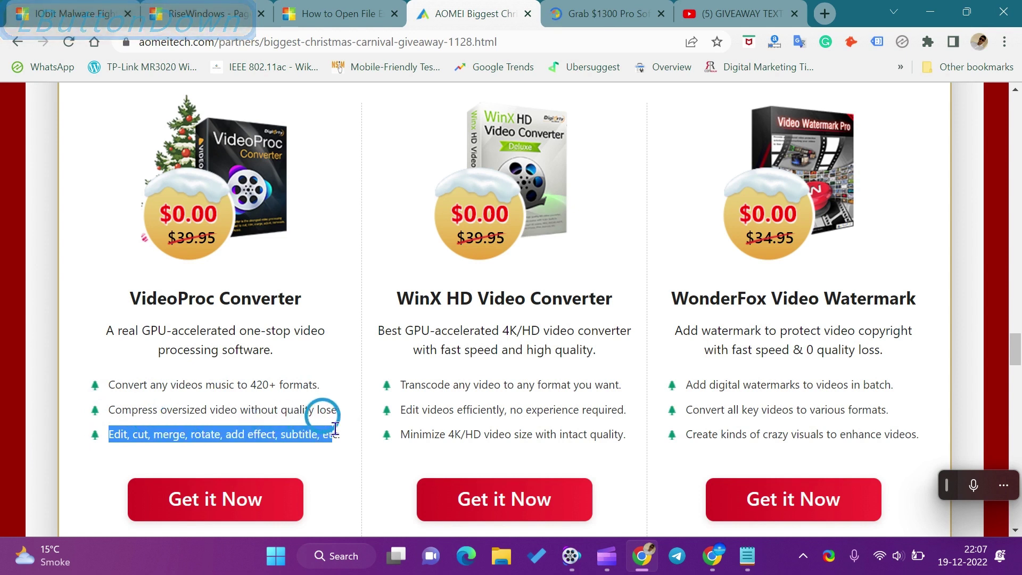